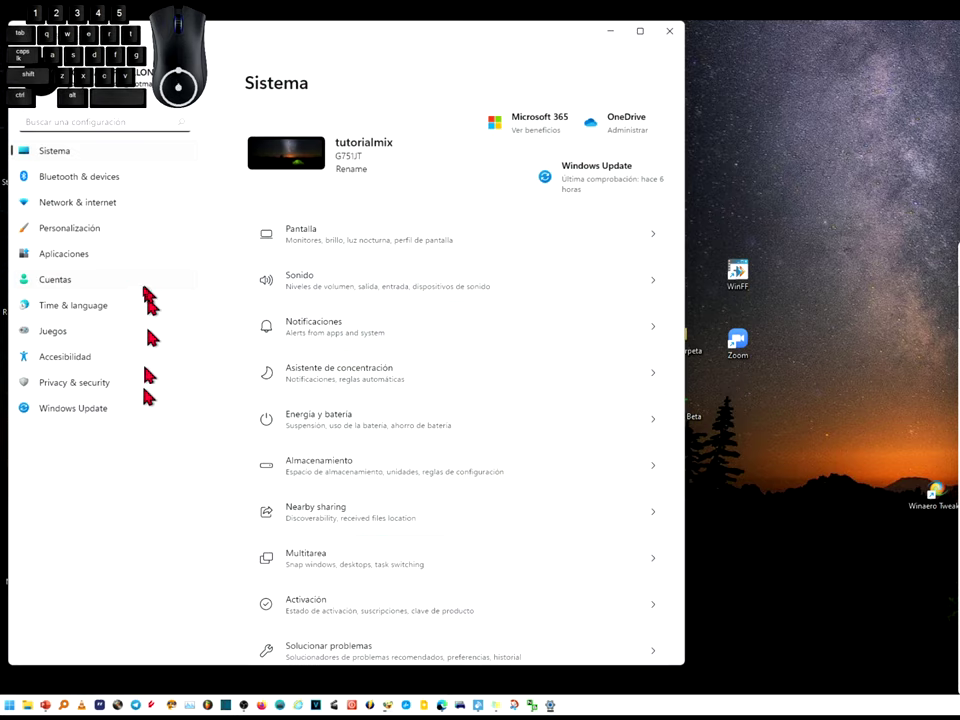
# Step: Go to Personalización > Temas in Settings
pyautogui.click(48, 183)
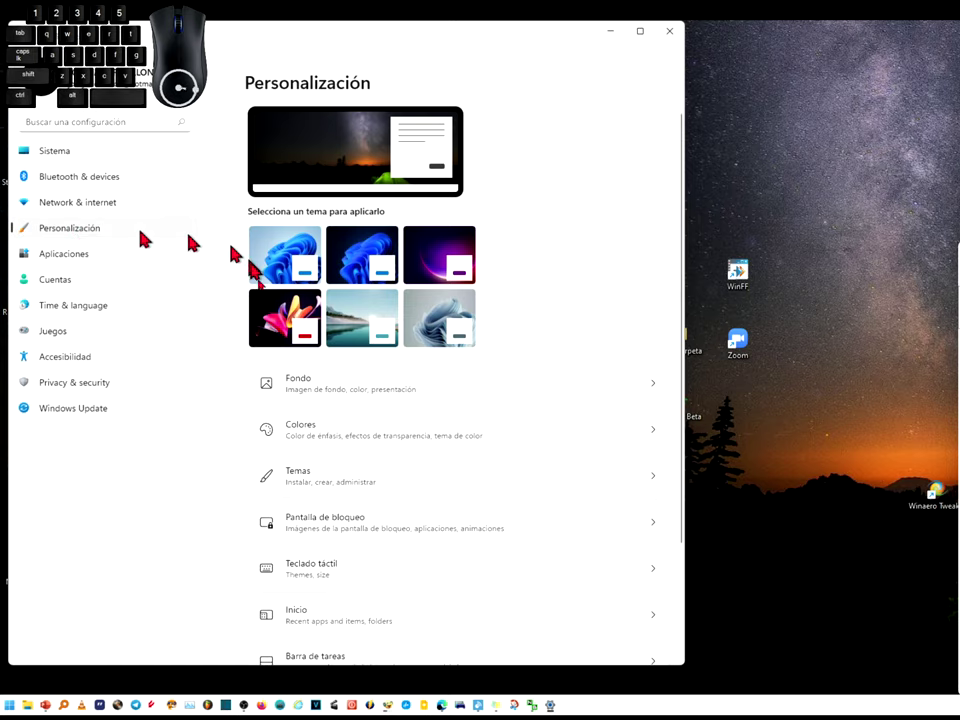
pyautogui.click(326, 267)
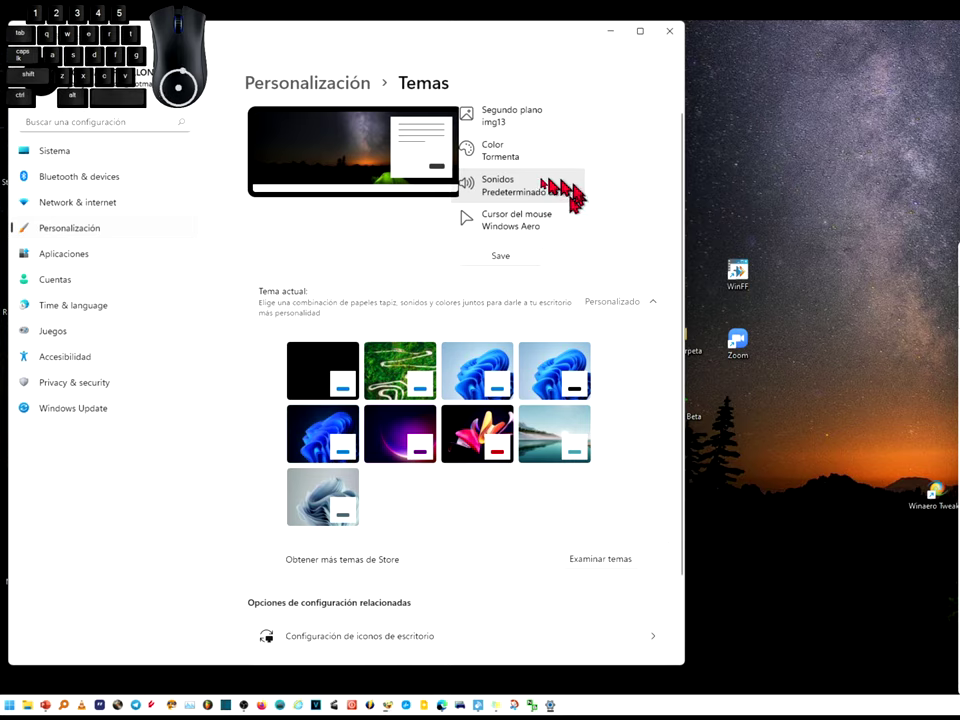
# Step: In the theme's Sonidos dialog, leave 'Reproducir sonido Inicio de Windows' unchecked and confirm with Aceptar
pyautogui.click(557, 192)
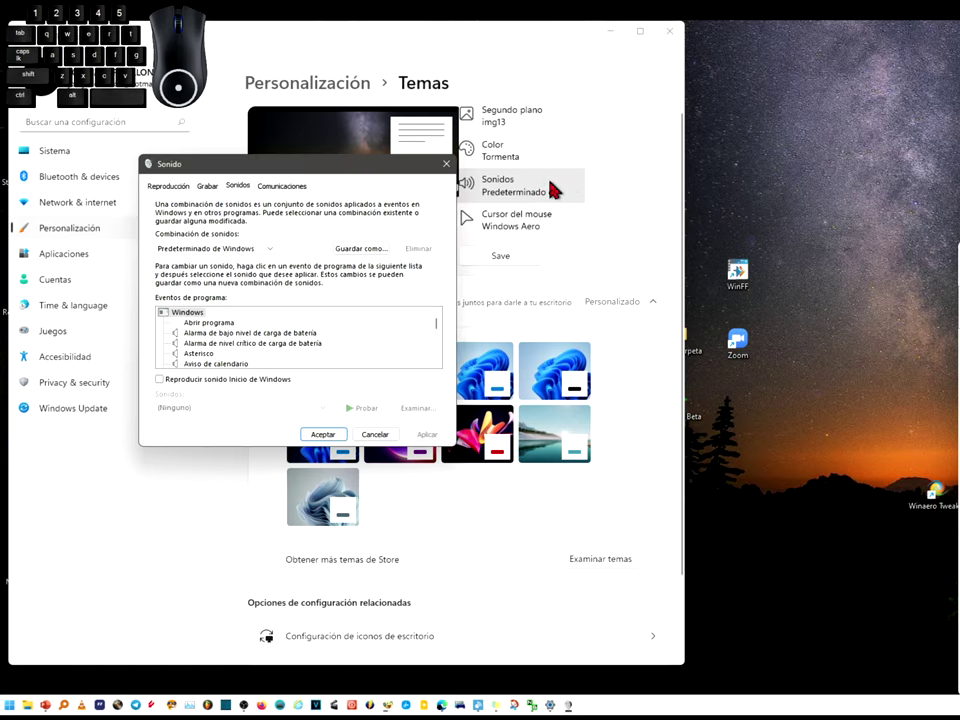
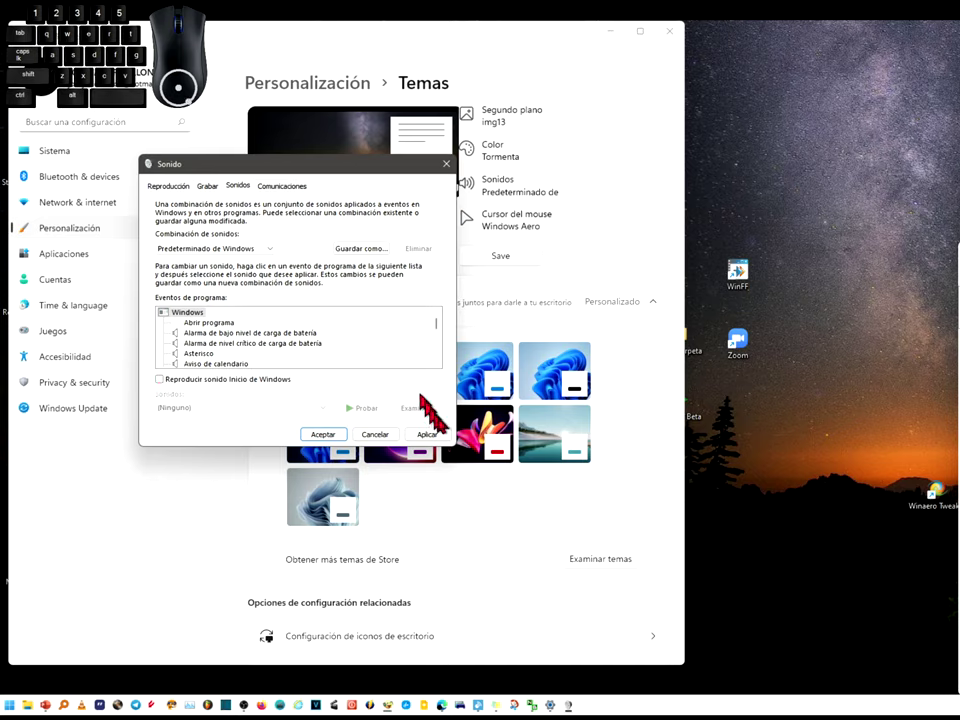
pyautogui.click(464, 414)
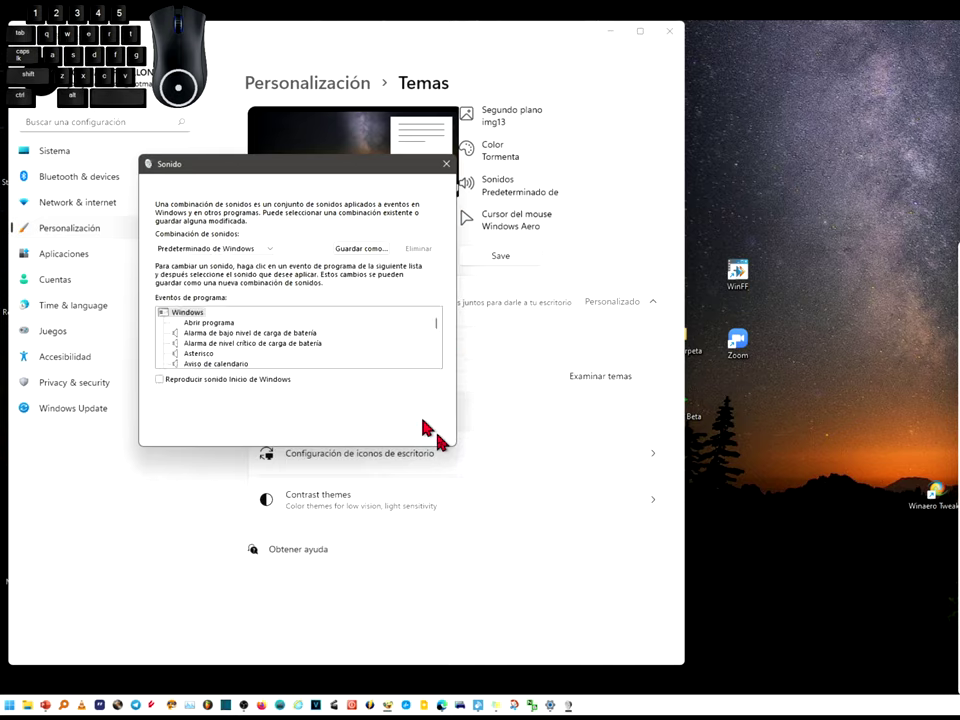